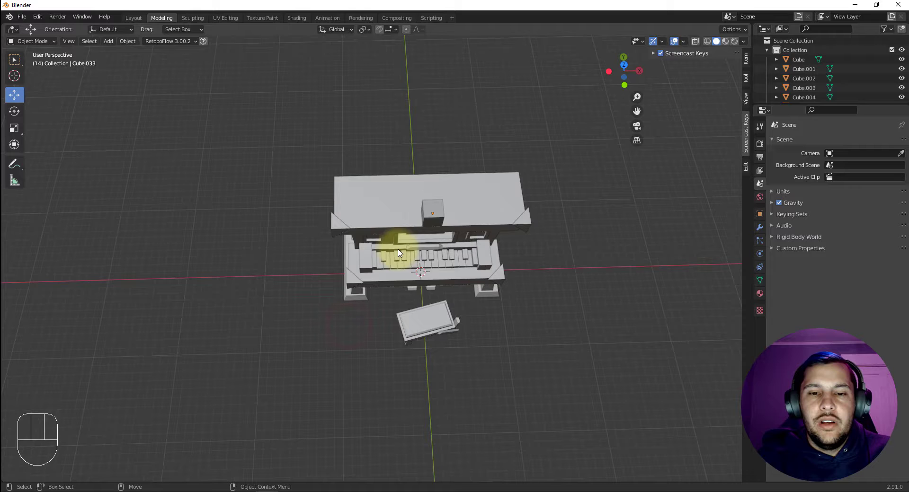
Step: View the piano from above, select all piano and bench parts, then face them from the front
{"action": "left_click_drag", "start_coordinate": [510, 301], "coordinate": [508, 258]}
{"action": "key", "text": "ctrl+a"}
{"action": "left_click", "coordinate": [423, 152]}
{"action": "left_click_drag", "start_coordinate": [519, 166], "coordinate": [488, 178]}
{"action": "key", "text": "v"}
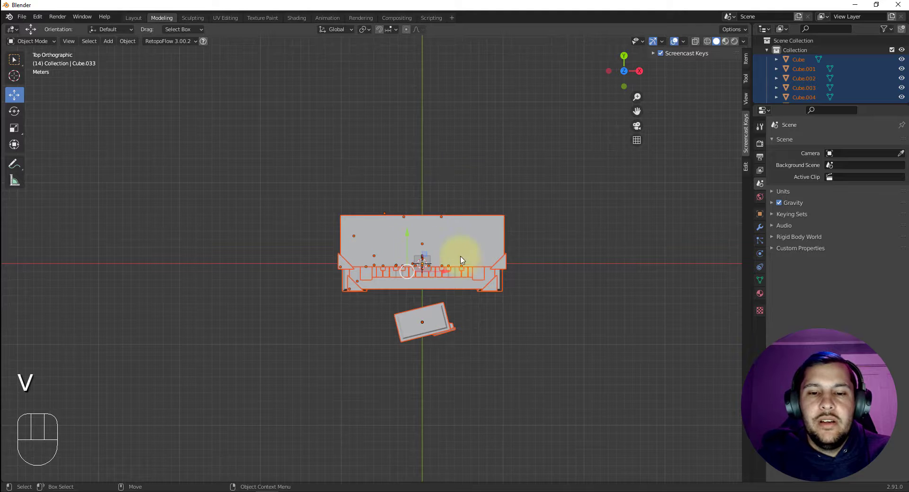
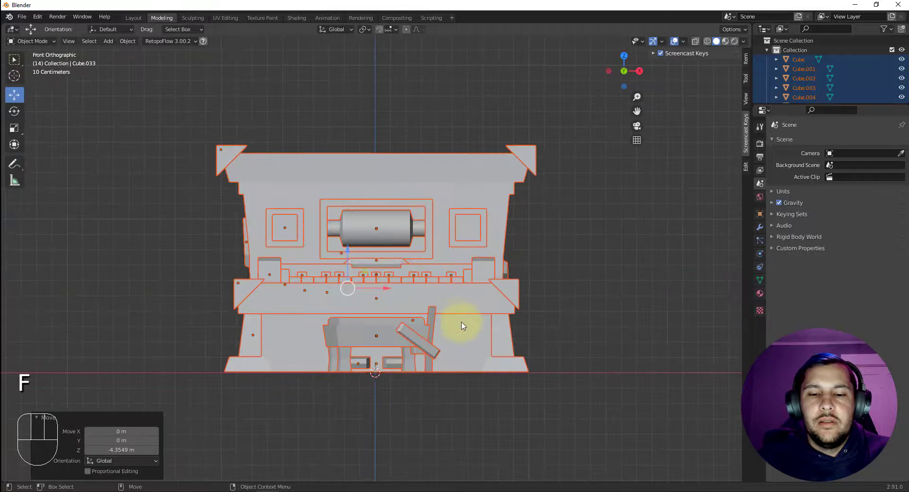
Step: Delete the stray cube and bring the piano and bench back into view
{"action": "left_click_drag", "start_coordinate": [440, 221], "coordinate": [475, 249]}
{"action": "left_click_drag", "start_coordinate": [359, 136], "coordinate": [389, 162]}
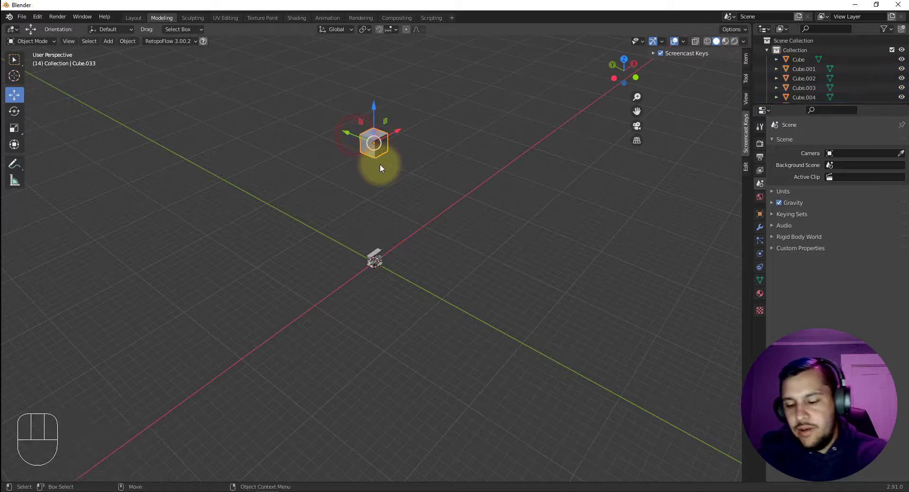
{"action": "key", "text": "Delete"}
{"action": "left_click_drag", "start_coordinate": [516, 297], "coordinate": [486, 281]}
{"action": "left_click_drag", "start_coordinate": [495, 267], "coordinate": [503, 230]}
{"action": "left_click", "coordinate": [554, 262]}
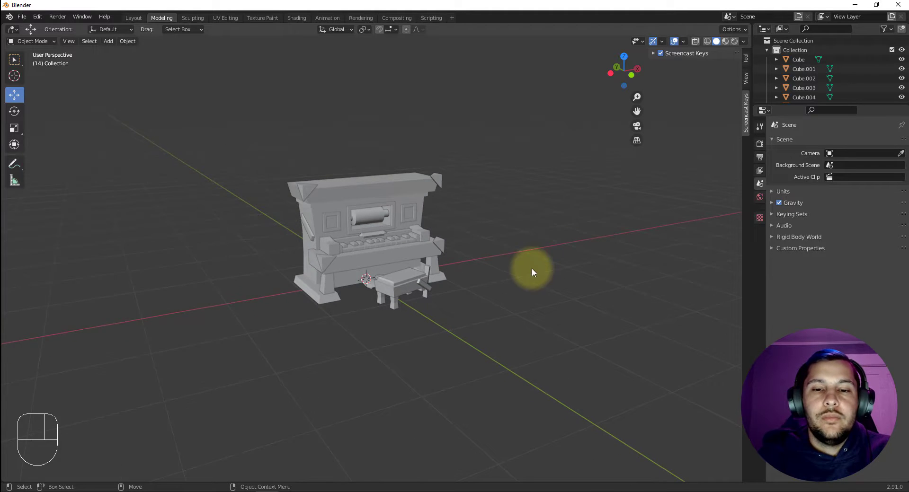
Step: Clear the selection and move the view in closer to the piano and bench
{"action": "left_click_drag", "start_coordinate": [503, 270], "coordinate": [517, 268]}
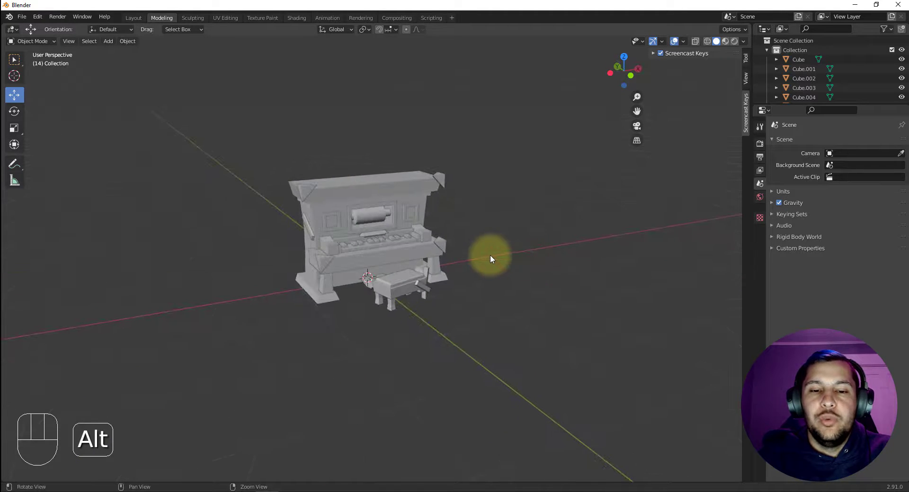
{"action": "left_click", "coordinate": [460, 319]}
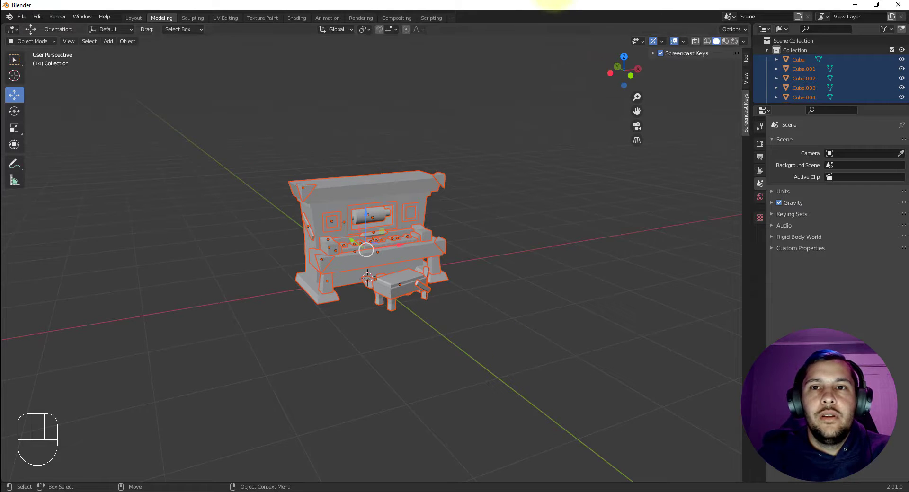
{"action": "left_click", "coordinate": [542, 214]}
{"action": "left_click_drag", "start_coordinate": [452, 227], "coordinate": [450, 223]}
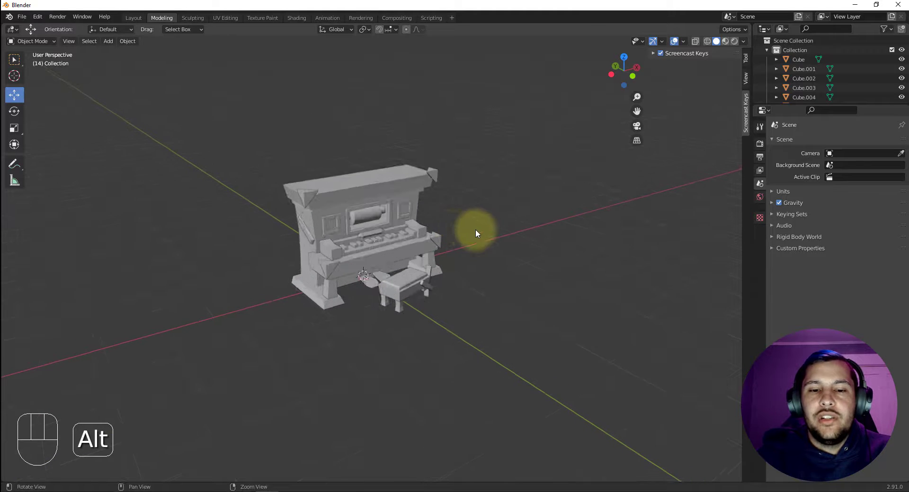
{"action": "left_click_drag", "start_coordinate": [521, 231], "coordinate": [489, 218]}
{"action": "middle_click", "coordinate": [537, 212]}
{"action": "left_click_drag", "start_coordinate": [576, 214], "coordinate": [531, 201]}
{"action": "left_click_drag", "start_coordinate": [546, 217], "coordinate": [550, 215]}
{"action": "left_click_drag", "start_coordinate": [548, 213], "coordinate": [525, 203]}
Step: Make the piano body (Cube) the only selected, active object
{"action": "left_click", "coordinate": [415, 166]}
{"action": "left_click", "coordinate": [600, 233]}
{"action": "left_click", "coordinate": [398, 251]}
{"action": "left_click", "coordinate": [394, 208]}
{"action": "left_click", "coordinate": [413, 161]}
{"action": "left_click", "coordinate": [597, 246]}
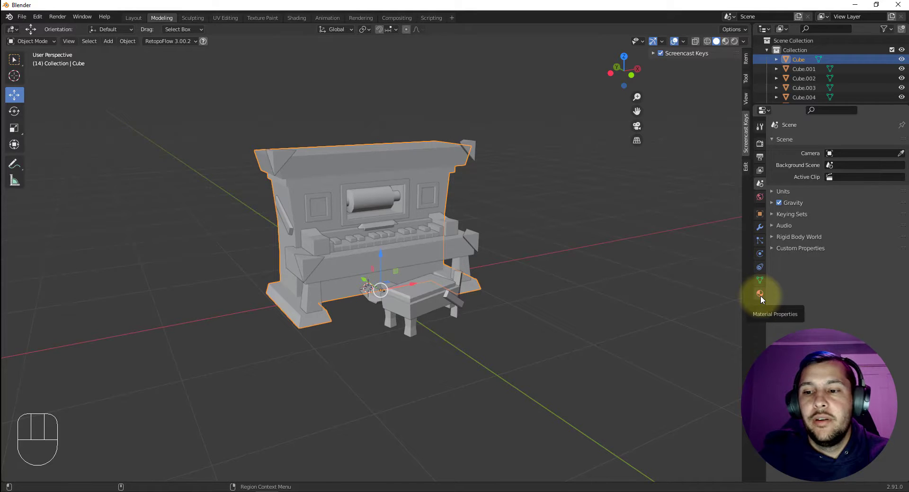
Step: Show the piano body's Piano material with its white base colour
{"action": "left_click", "coordinate": [763, 296]}
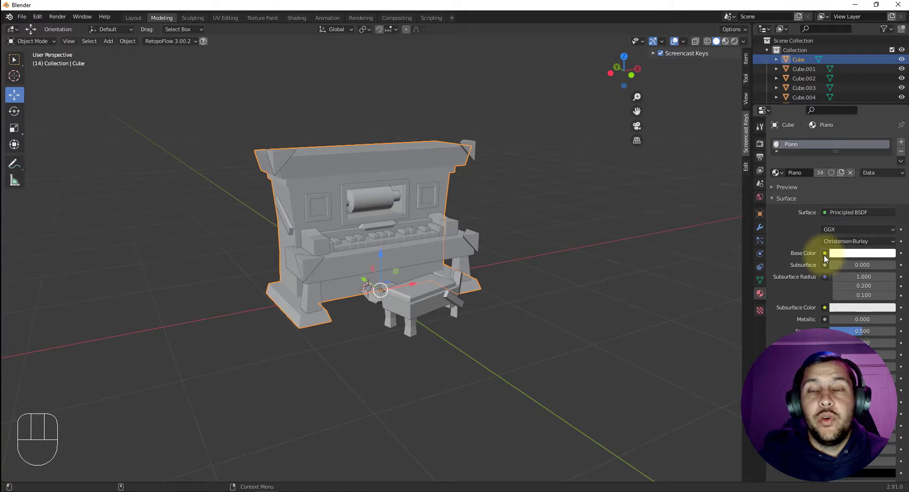
Step: Drive the Piano material's base colour with an image texture loaded from Piano_D.png
{"action": "left_click_drag", "start_coordinate": [827, 255], "coordinate": [648, 318]}
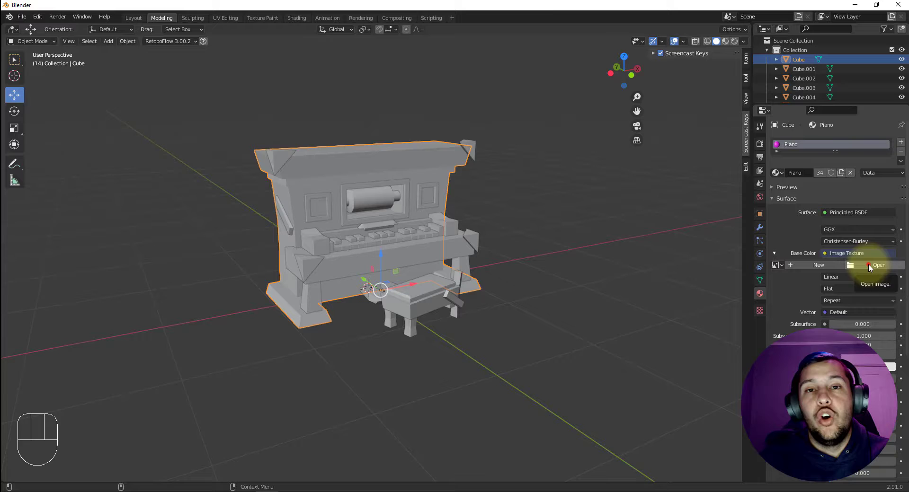
{"action": "left_click", "coordinate": [870, 265]}
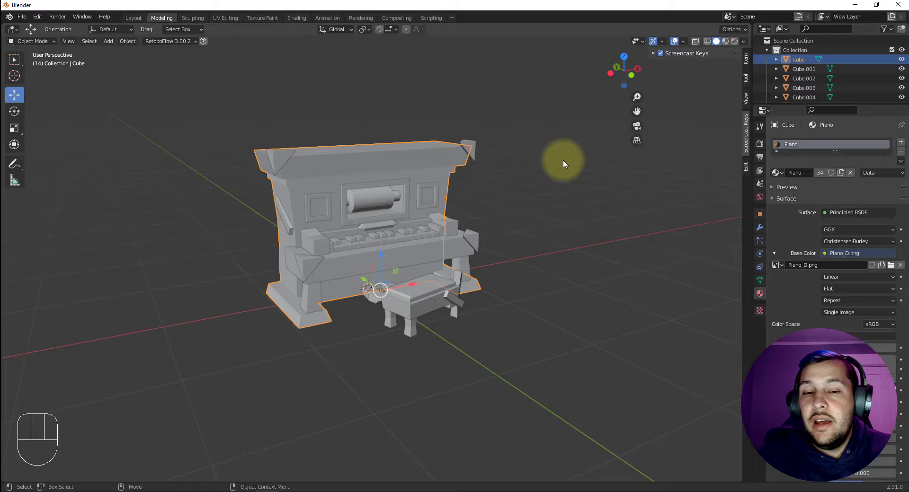
Step: Deselect everything and select the piano body again
{"action": "left_click", "coordinate": [525, 172]}
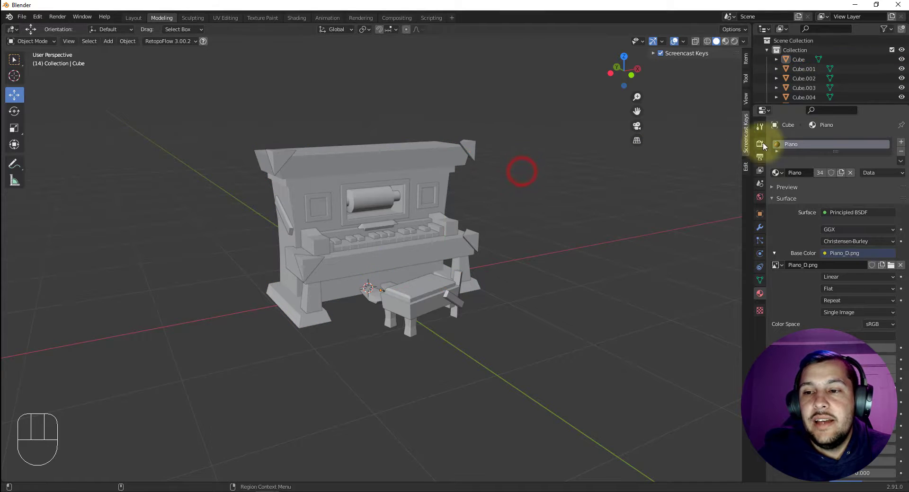
{"action": "left_click", "coordinate": [474, 152]}
{"action": "left_click", "coordinate": [451, 163]}
{"action": "left_click", "coordinate": [380, 201]}
{"action": "left_click", "coordinate": [392, 173]}
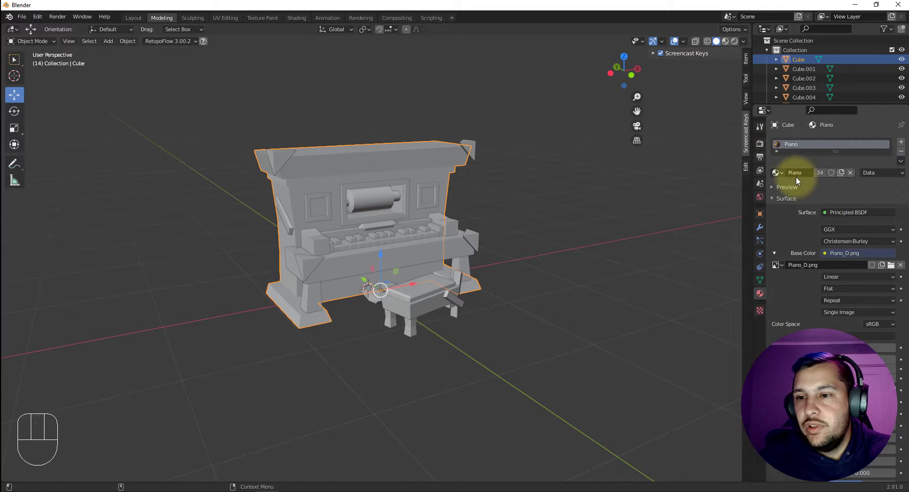
Step: Expand the Piano material's preview as a sphere showing the wood texture
{"action": "left_click", "coordinate": [789, 188]}
{"action": "left_click_drag", "start_coordinate": [852, 253], "coordinate": [832, 237]}
{"action": "left_click", "coordinate": [826, 243]}
{"action": "left_click", "coordinate": [823, 220]}
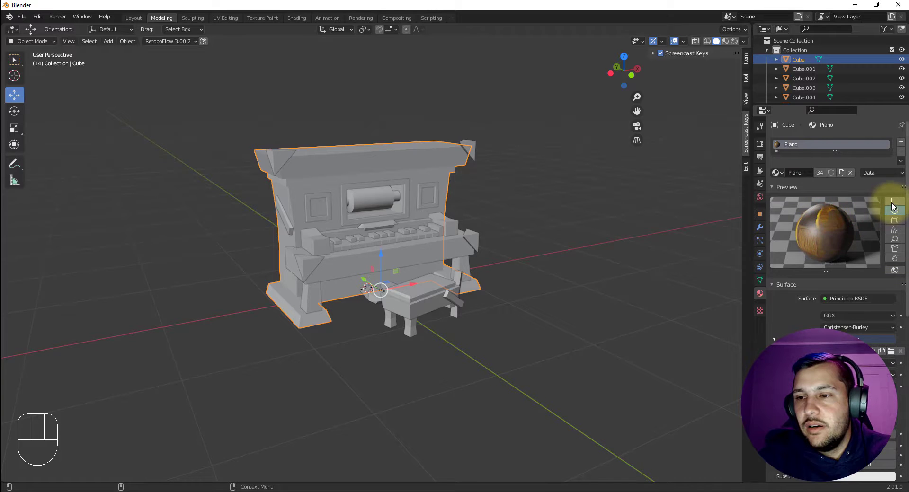
{"action": "left_click", "coordinate": [896, 200]}
{"action": "left_click", "coordinate": [898, 207]}
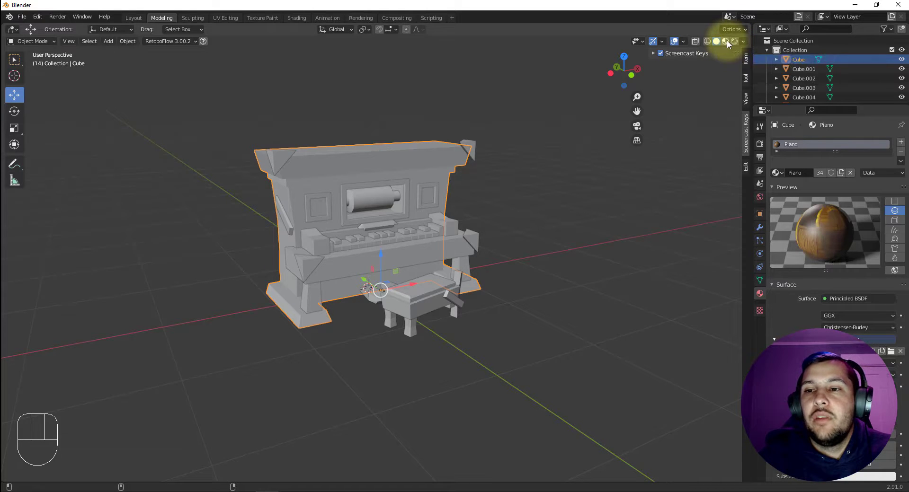
{"action": "left_click", "coordinate": [729, 44]}
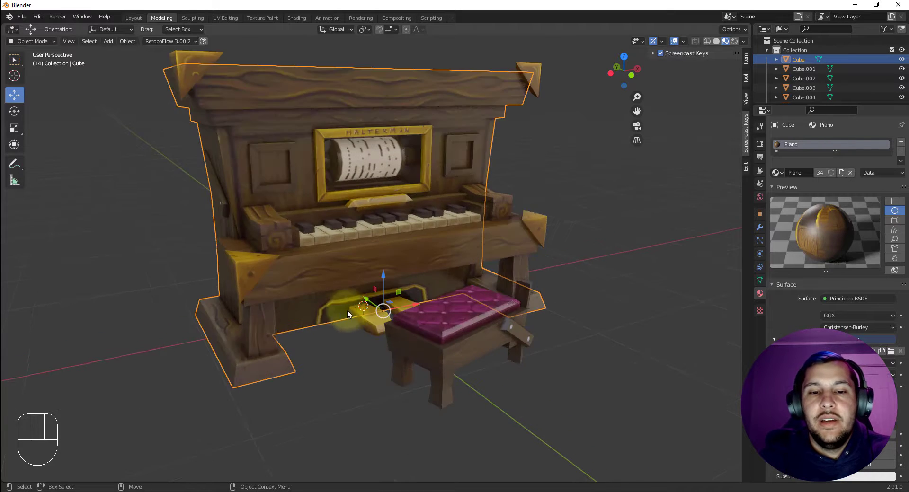
{"action": "left_click_drag", "start_coordinate": [361, 330], "coordinate": [483, 355]}
{"action": "left_click_drag", "start_coordinate": [511, 328], "coordinate": [479, 319]}
{"action": "left_click_drag", "start_coordinate": [521, 325], "coordinate": [419, 292]}
{"action": "left_click", "coordinate": [511, 316]}
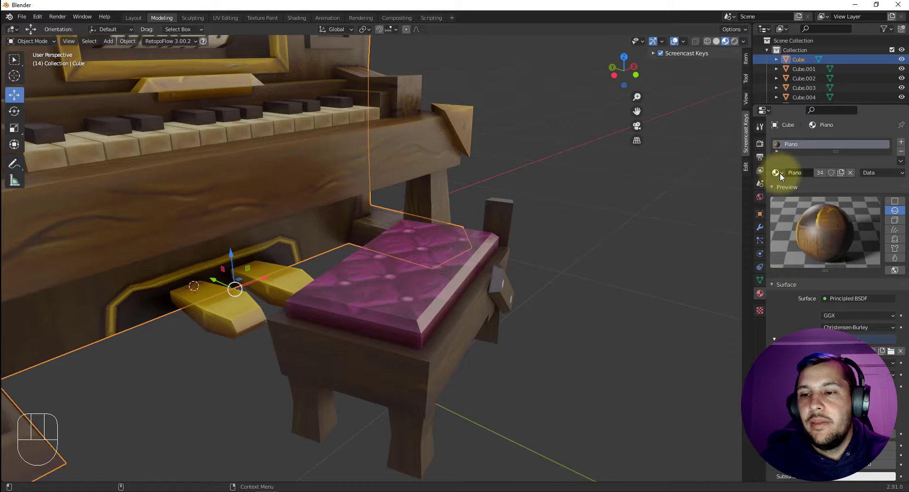
{"action": "left_click", "coordinate": [788, 188]}
{"action": "double_click", "coordinate": [764, 295]}
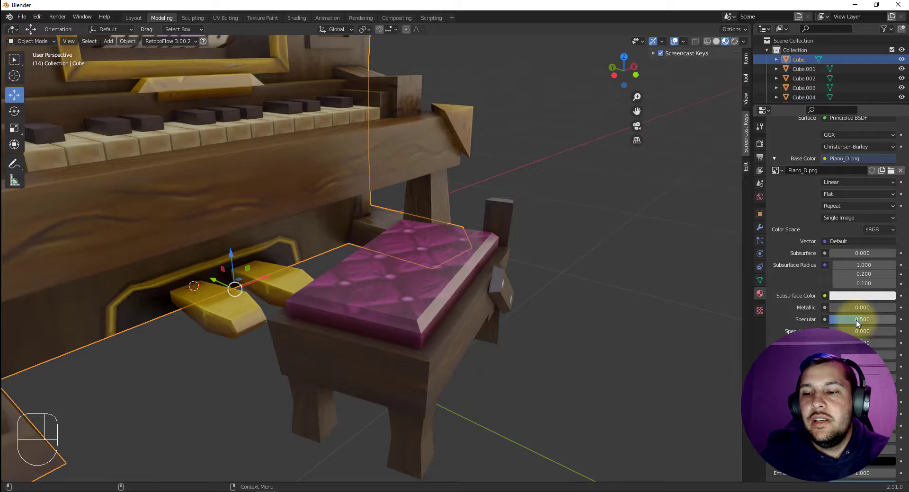
{"action": "left_click_drag", "start_coordinate": [863, 321], "coordinate": [833, 323]}
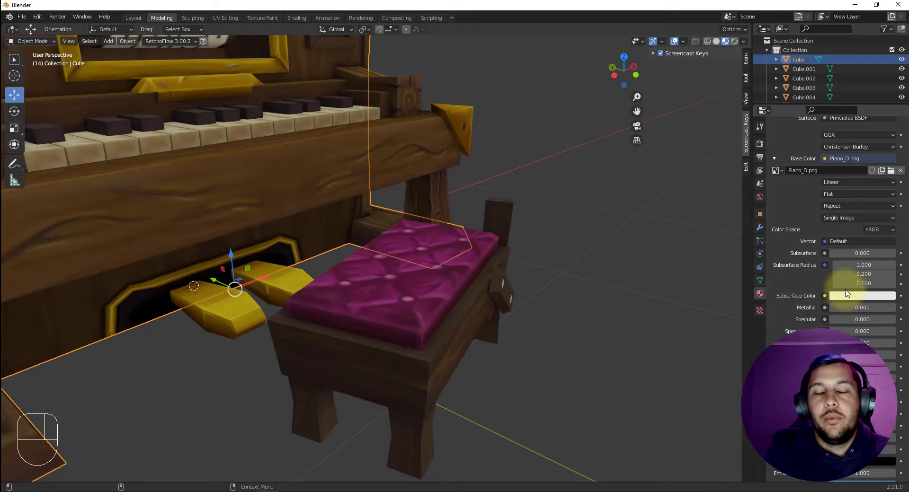
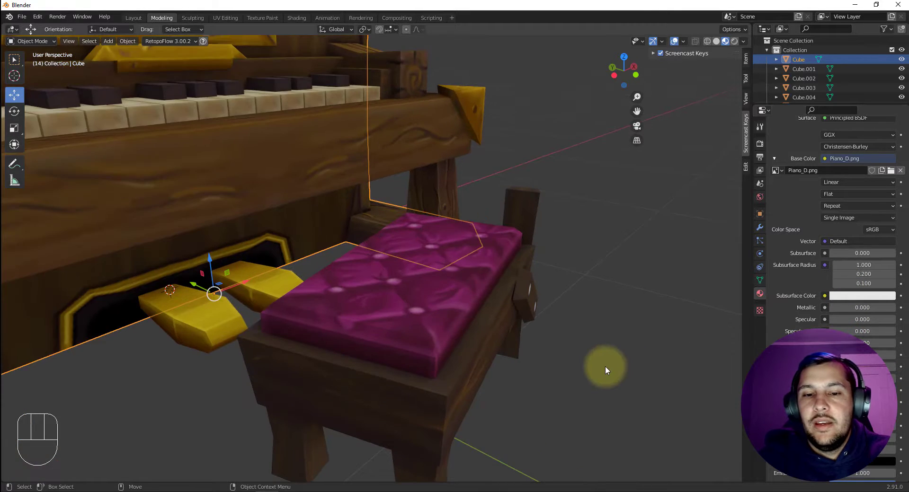
{"action": "left_click_drag", "start_coordinate": [598, 361], "coordinate": [555, 350]}
{"action": "left_click_drag", "start_coordinate": [521, 318], "coordinate": [620, 320]}
{"action": "left_click_drag", "start_coordinate": [507, 349], "coordinate": [475, 359]}
{"action": "middle_click", "coordinate": [556, 328]}
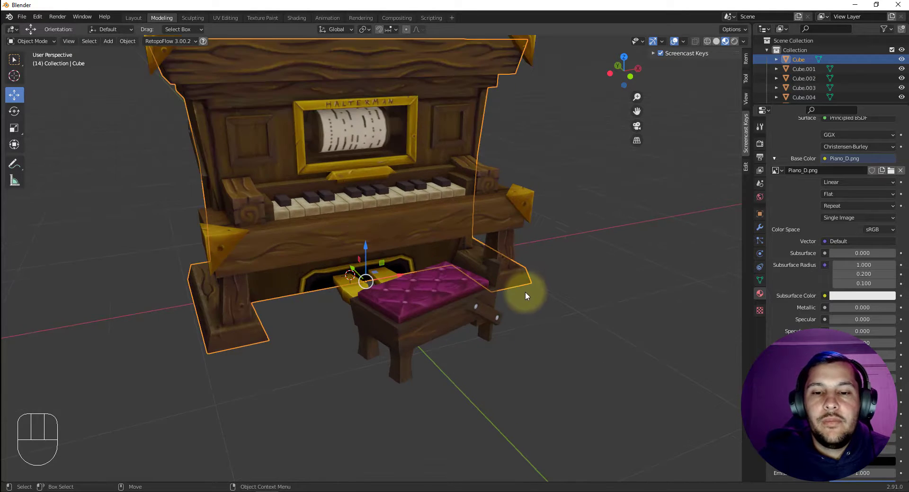
{"action": "left_click", "coordinate": [591, 319]}
{"action": "left_click_drag", "start_coordinate": [443, 306], "coordinate": [436, 332]}
{"action": "left_click_drag", "start_coordinate": [411, 335], "coordinate": [431, 331]}
{"action": "left_click_drag", "start_coordinate": [414, 309], "coordinate": [497, 289]}
{"action": "left_click", "coordinate": [477, 289]}
{"action": "left_click_drag", "start_coordinate": [621, 246], "coordinate": [610, 242]}
{"action": "middle_click", "coordinate": [579, 205]}
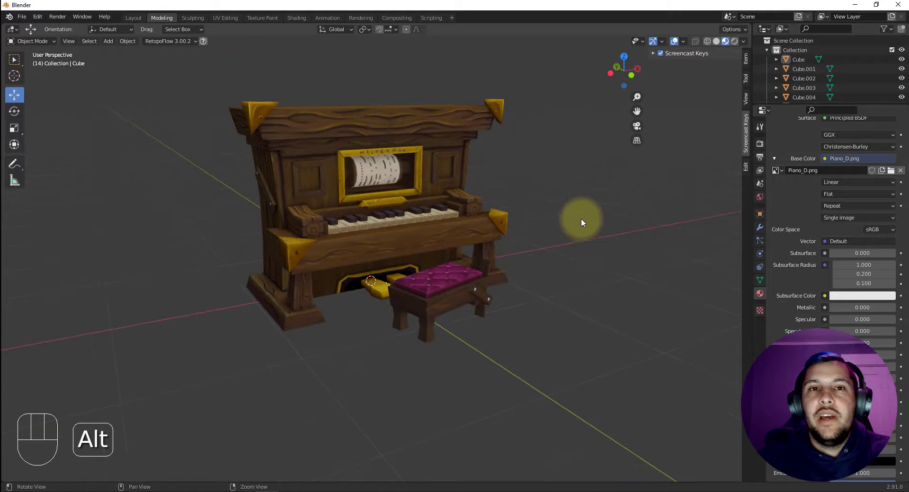
{"action": "left_click_drag", "start_coordinate": [585, 249], "coordinate": [586, 264]}
{"action": "left_click_drag", "start_coordinate": [573, 263], "coordinate": [563, 258]}
{"action": "left_click_drag", "start_coordinate": [582, 258], "coordinate": [609, 263]}
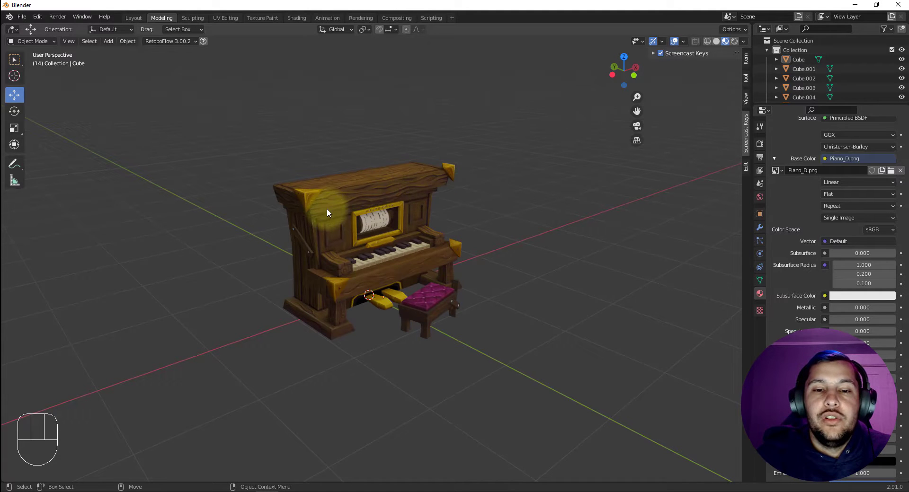
{"action": "left_click_drag", "start_coordinate": [215, 292], "coordinate": [252, 318]}
{"action": "left_click_drag", "start_coordinate": [382, 117], "coordinate": [289, 123]}
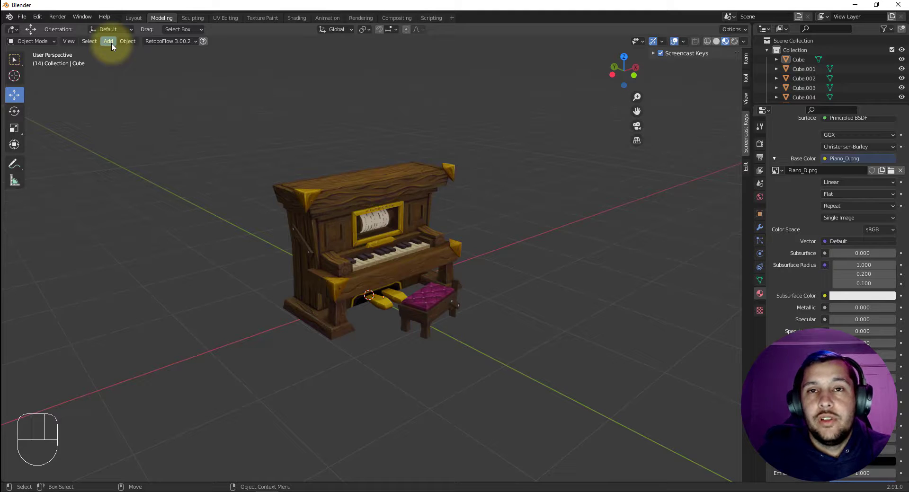
Step: Add a mesh circle under the piano and bench, scale it up and fill it into a flat disc
{"action": "left_click", "coordinate": [184, 201]}
{"action": "left_click_drag", "start_coordinate": [108, 46], "coordinate": [195, 74]}
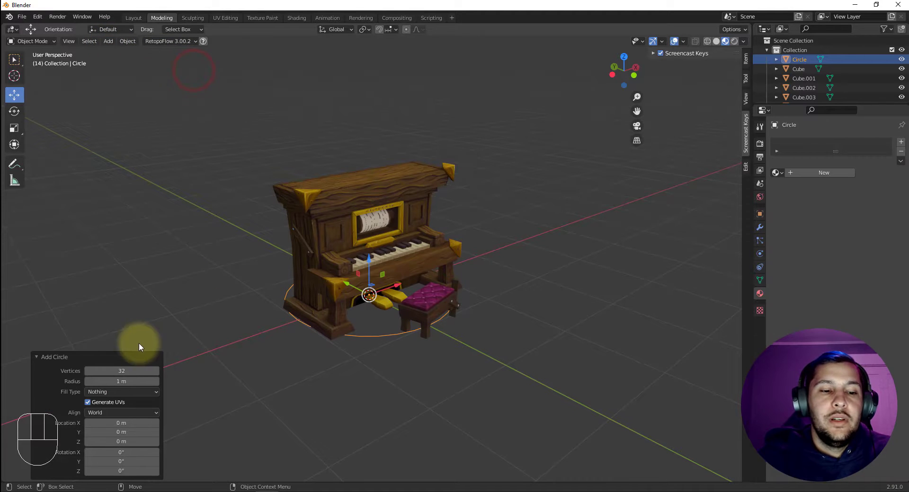
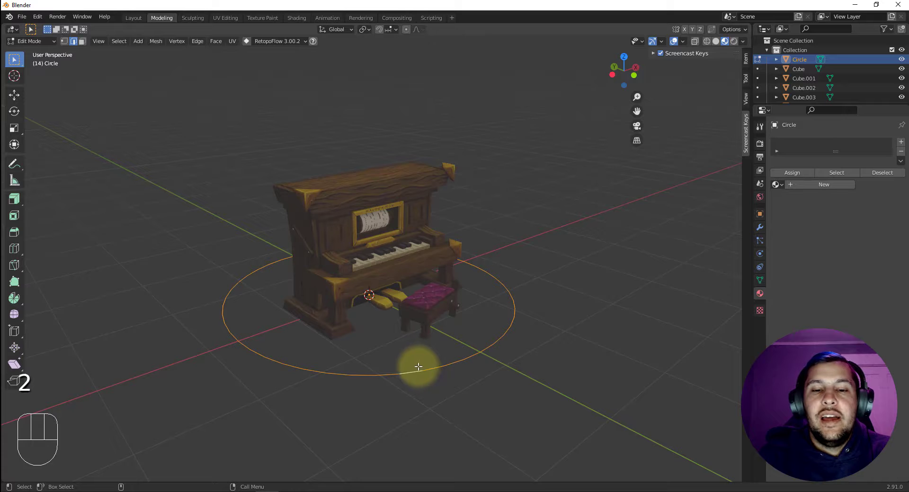
{"action": "left_click_drag", "start_coordinate": [410, 362], "coordinate": [377, 280]}
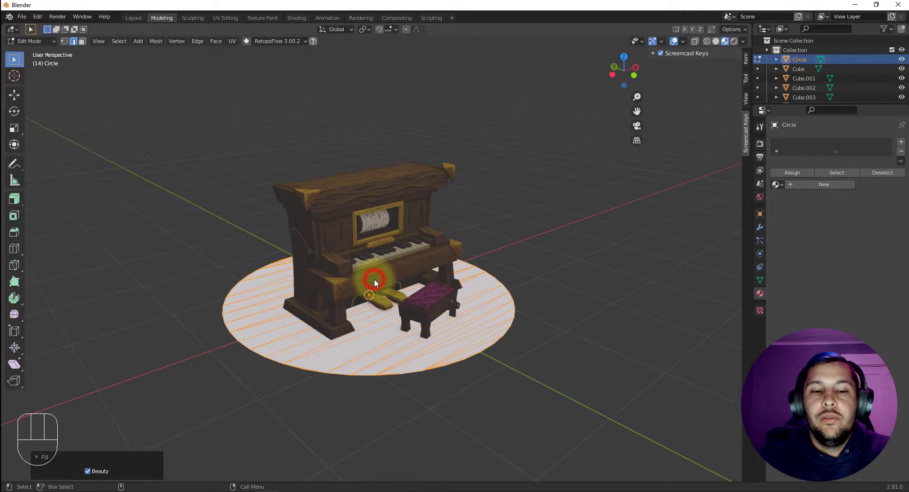
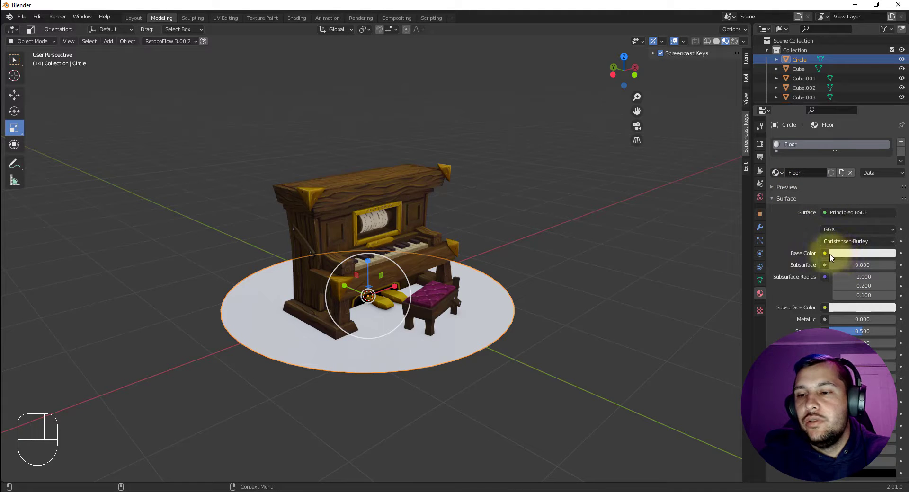
Step: Set the Floor material's base colour to dark teal (H 0.518, S 0.591, V 0.333)
{"action": "left_click", "coordinate": [834, 256]}
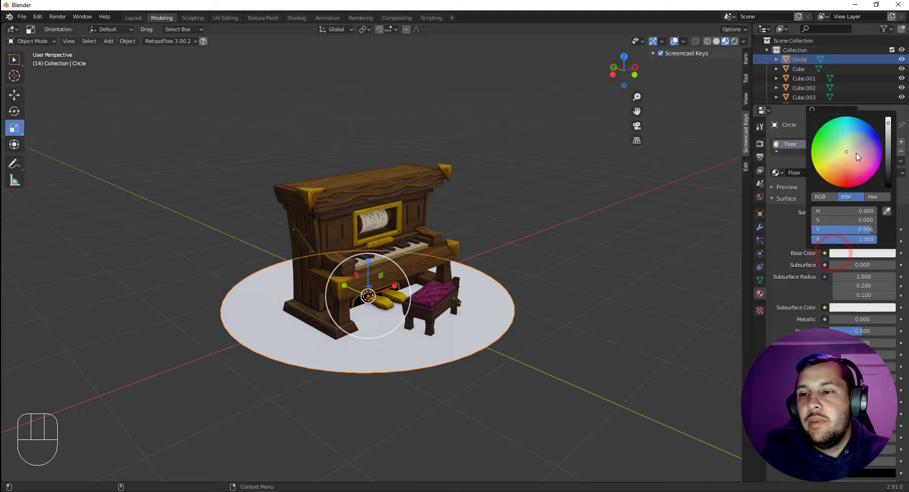
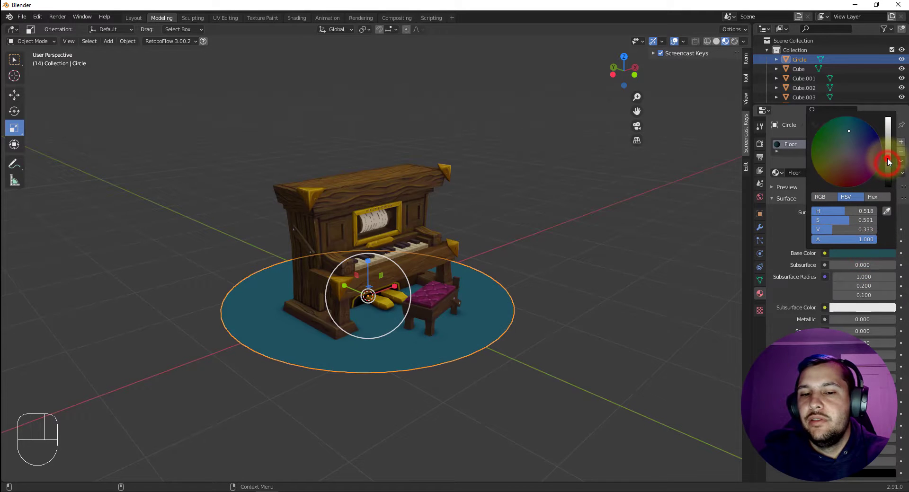
{"action": "left_click", "coordinate": [644, 274]}
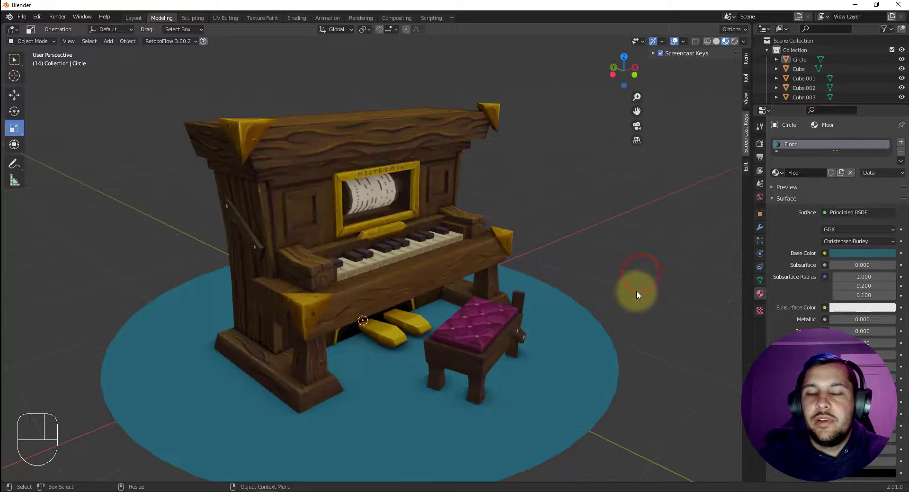
{"action": "left_click_drag", "start_coordinate": [644, 287], "coordinate": [643, 285]}
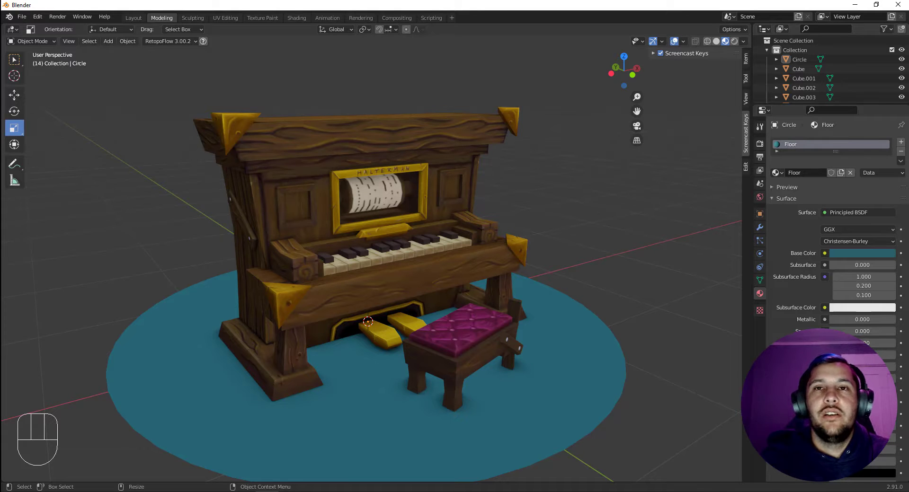
{"action": "left_click", "coordinate": [605, 242]}
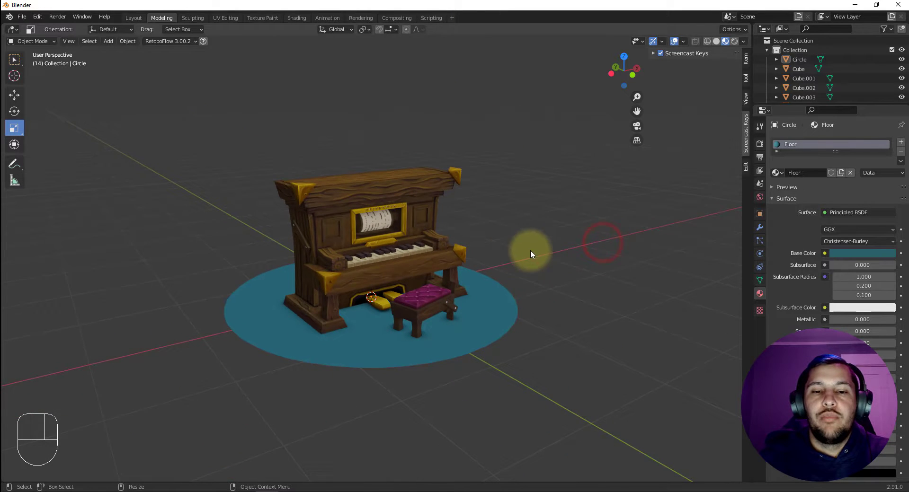
{"action": "left_click_drag", "start_coordinate": [528, 237], "coordinate": [495, 200]}
{"action": "left_click_drag", "start_coordinate": [548, 230], "coordinate": [515, 235]}
{"action": "left_click_drag", "start_coordinate": [470, 224], "coordinate": [548, 222]}
{"action": "left_click_drag", "start_coordinate": [582, 210], "coordinate": [530, 199]}
{"action": "left_click_drag", "start_coordinate": [534, 208], "coordinate": [531, 208]}
{"action": "key", "text": "e"}
{"action": "key", "text": "r"}
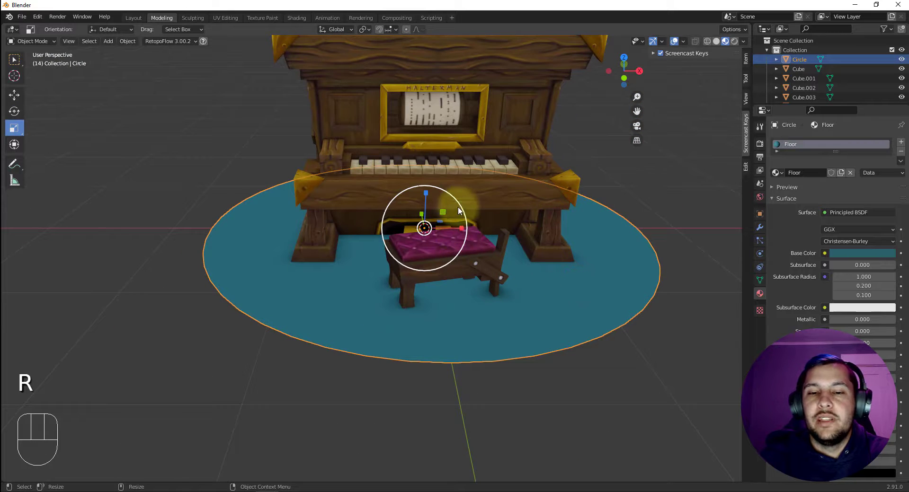
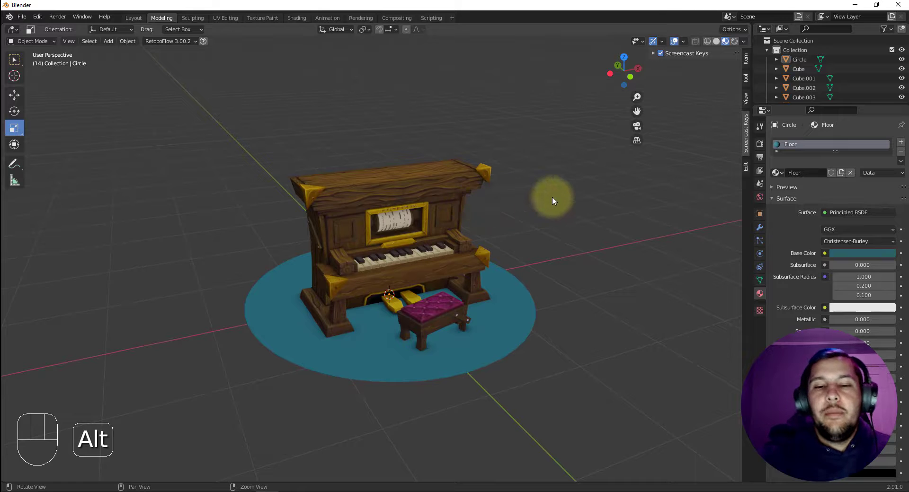
{"action": "left_click_drag", "start_coordinate": [530, 228], "coordinate": [551, 220]}
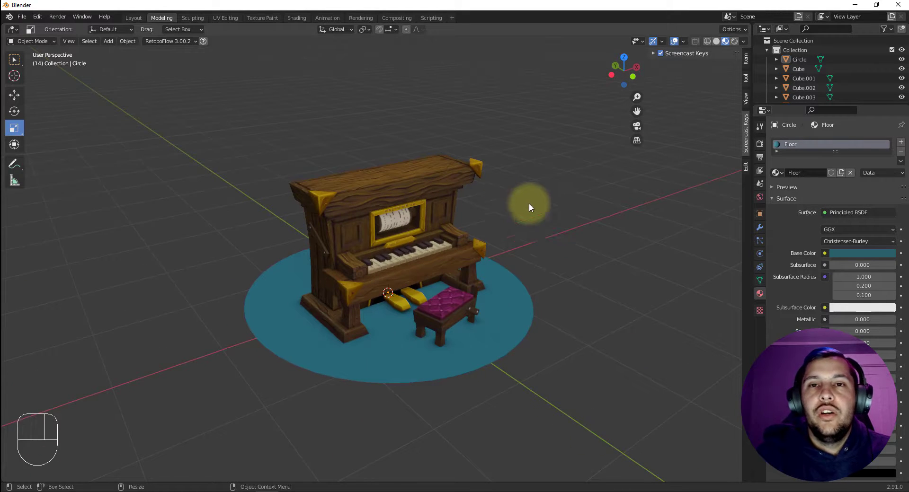